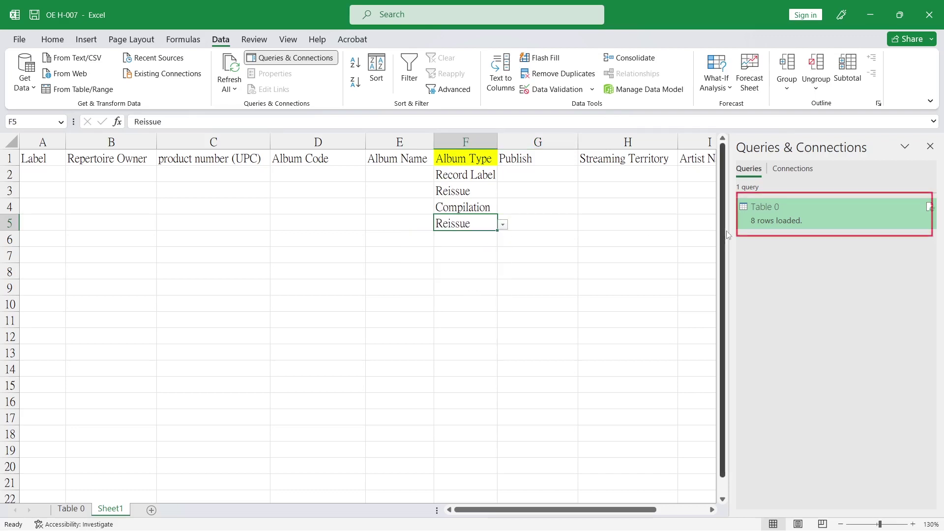
- Hide the Table 0 source sheet from its tab's context menu so only Sheet1 remains visible
right_click(801, 215)
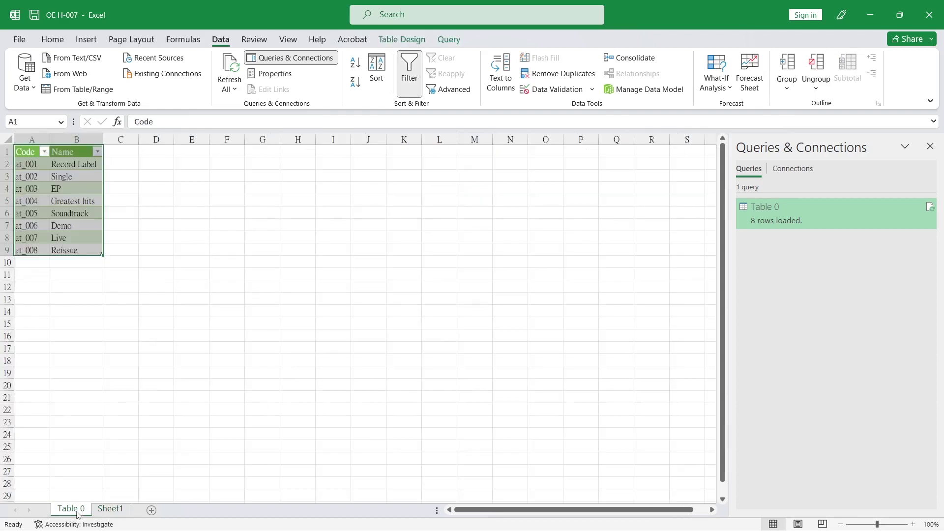
right_click(77, 514)
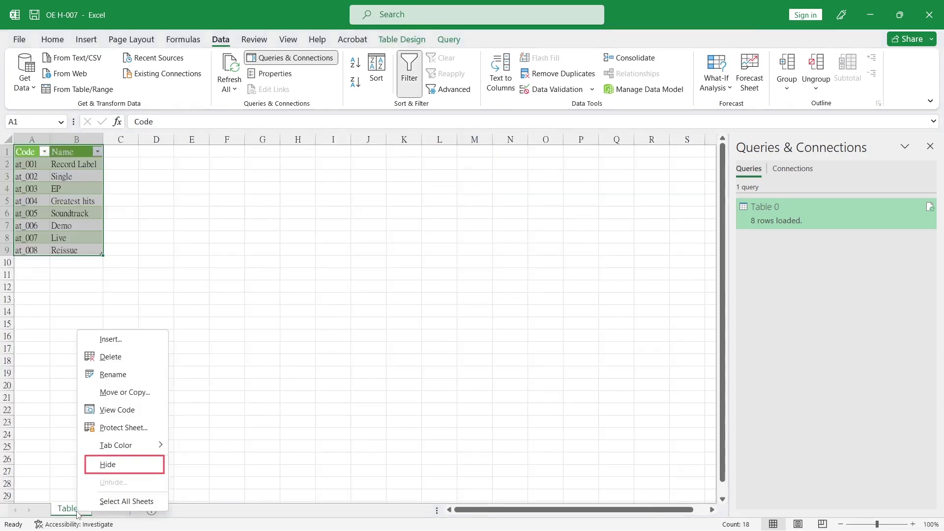